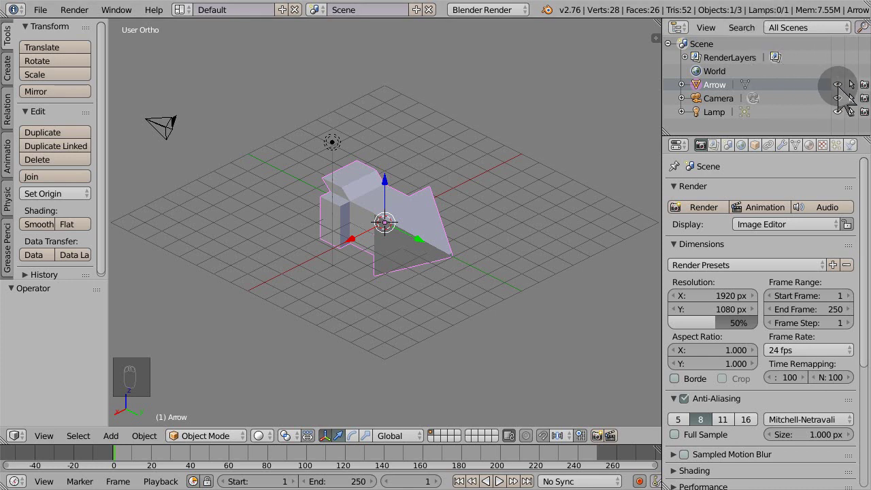
Hide the Arrow object from the viewport via its Outliner eye icon.
left_click_drag(851, 94, 45, 84)
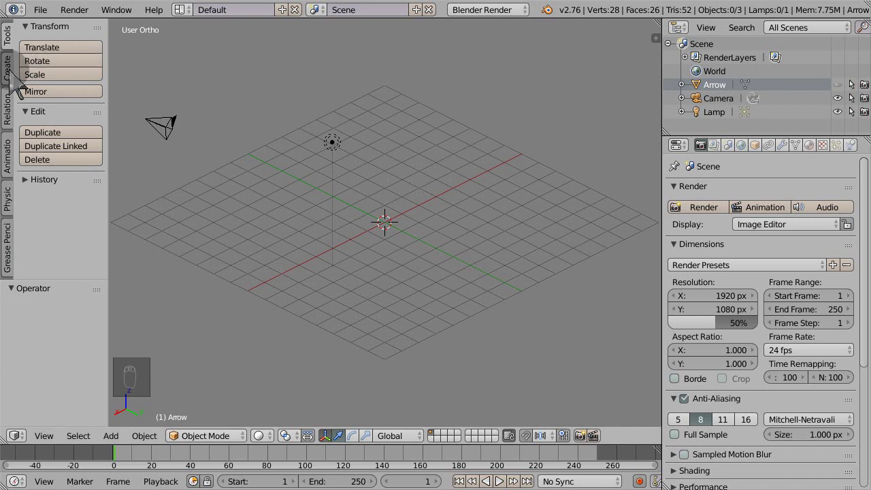
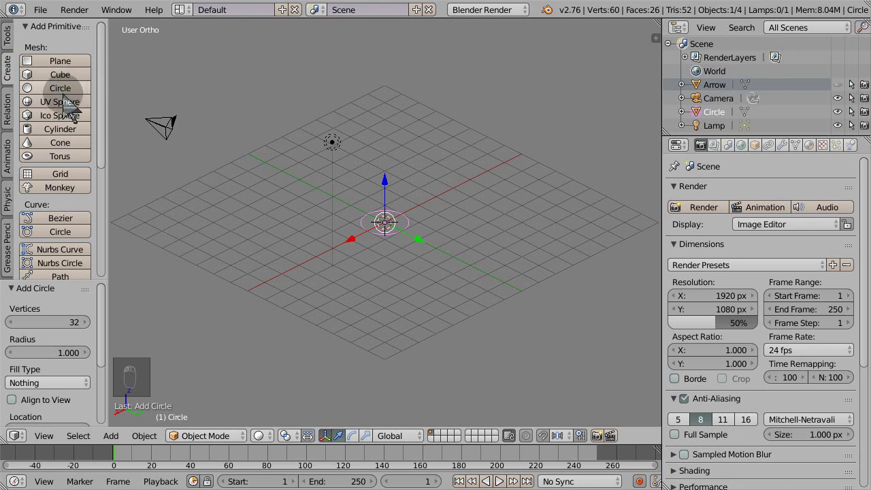
Add a circle at the origin and reduce it to 12 vertices.
middle_click(424, 231)
middle_click(425, 231)
left_click_drag(245, 278, 109, 322)
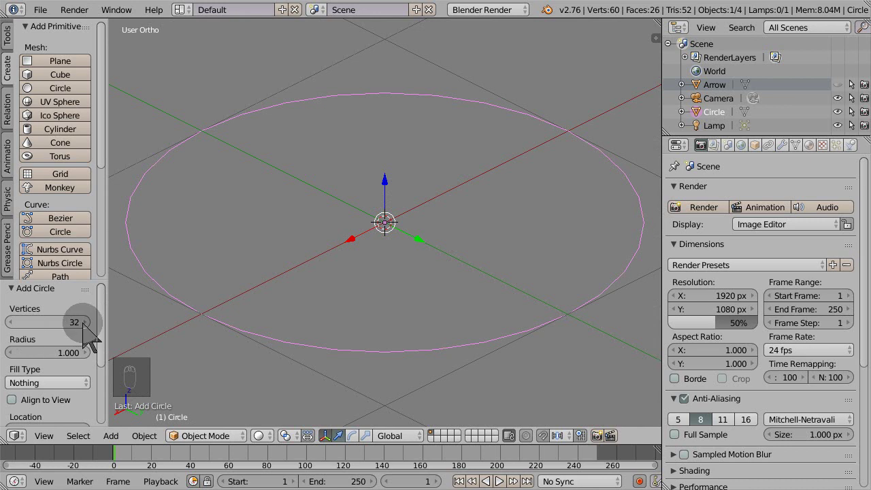
left_click_drag(386, 222, 387, 221)
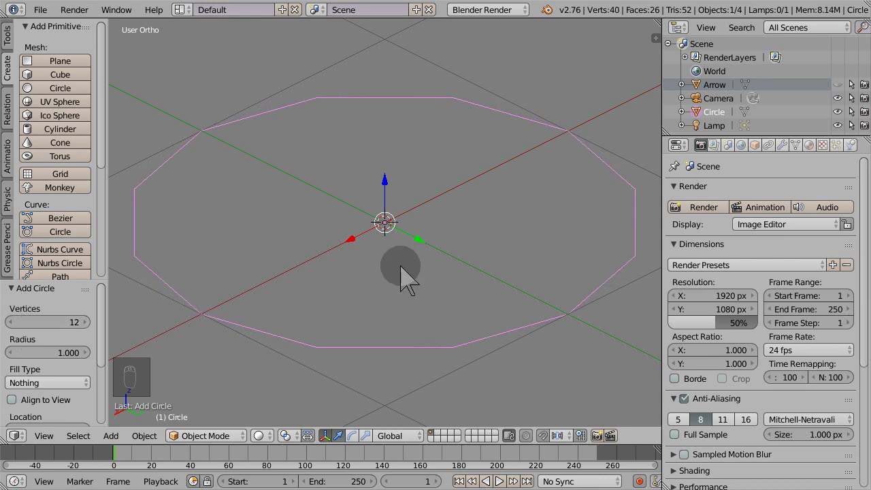
left_click_drag(410, 280, 410, 279)
Confirm the circle's ~7.566 scale, unhide the Arrow and drag it onto Circle.
key("s")
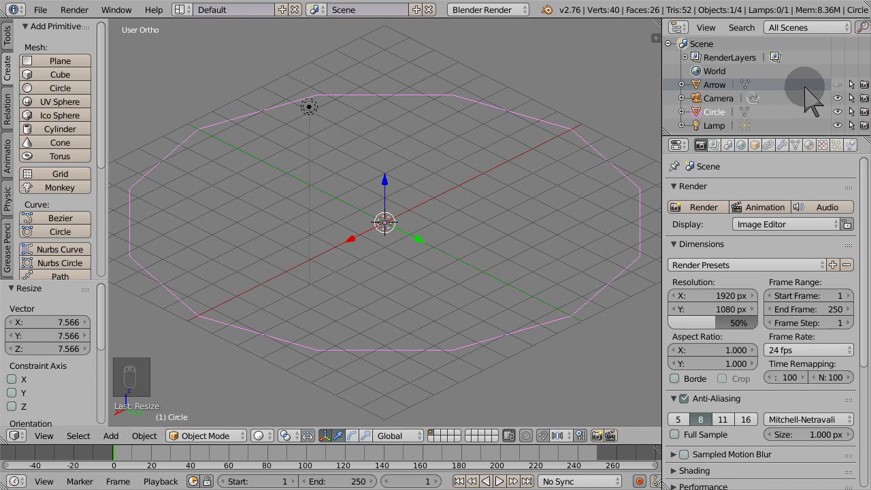
left_click_drag(849, 95, 769, 99)
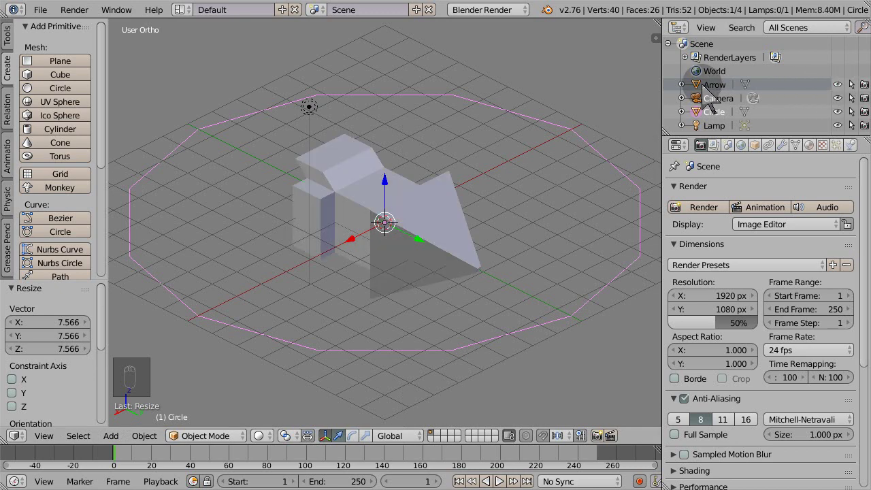
left_click_drag(712, 93, 713, 113)
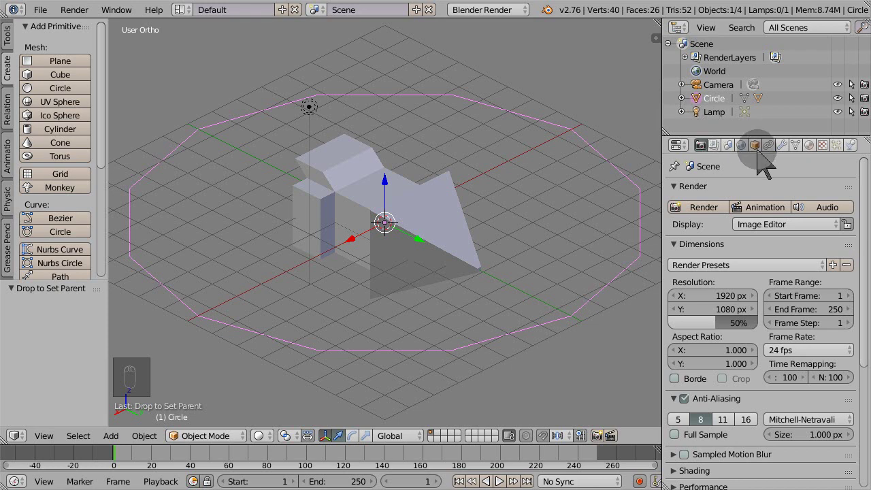
Collapse the circle's object property panels to expose the Duplication settings.
left_click_drag(768, 166, 700, 225)
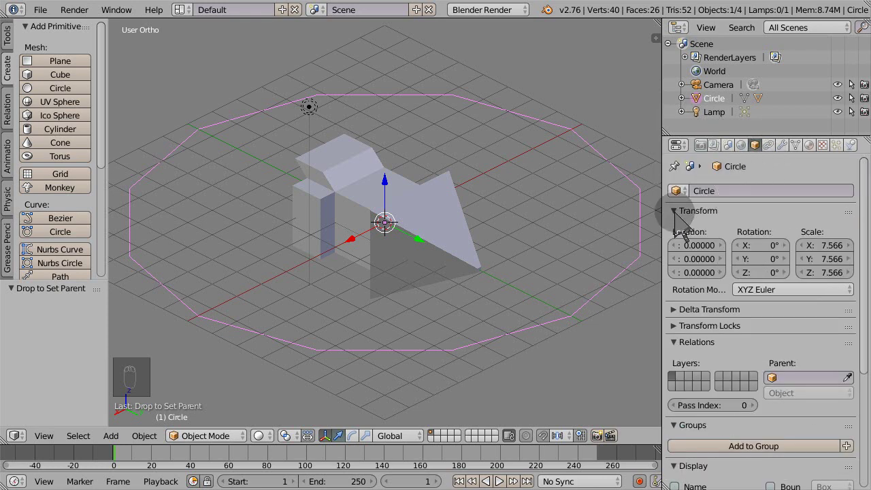
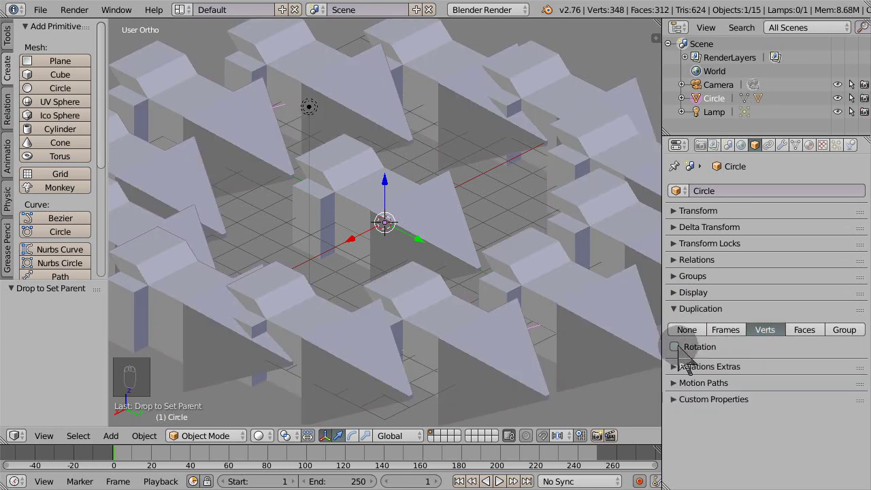
Duplicate the arrow on the circle's verts with Rotation so each copy follows the ring.
left_click_drag(690, 354, 566, 252)
left_click_drag(565, 253, 698, 107)
left_click_drag(695, 107, 728, 104)
middle_click(729, 103)
Expand Circle in the Outliner and select the original Arrow object.
double_click(728, 109)
middle_click(729, 109)
middle_click(714, 113)
left_click(719, 110)
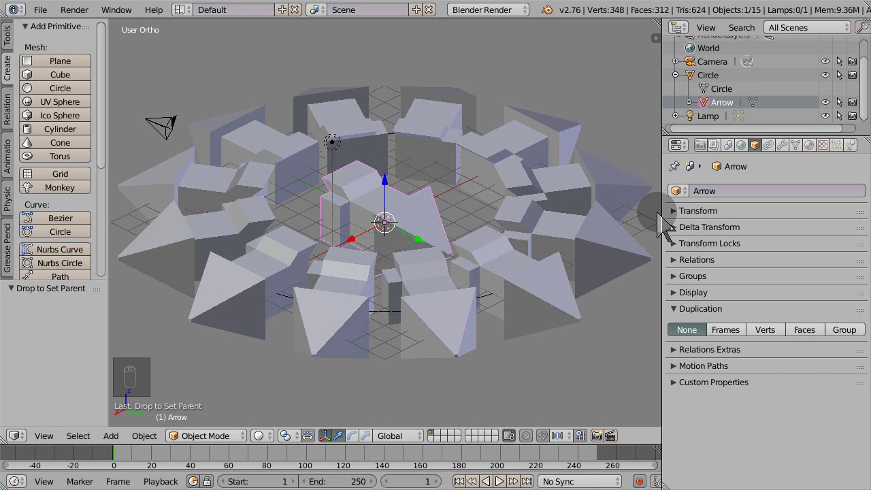
Set the Arrow's Rotation Z to -180° so the ring's arrows face the other way.
key("n")
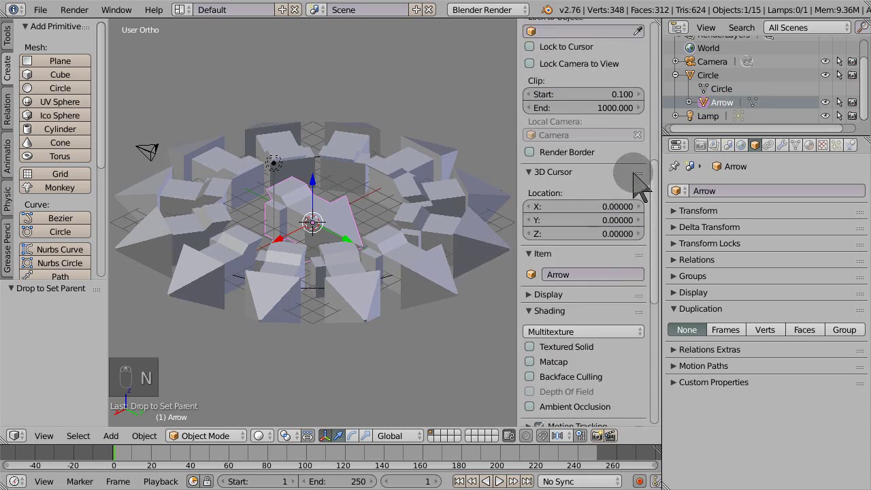
middle_click(644, 190)
left_click_drag(644, 189, 644, 189)
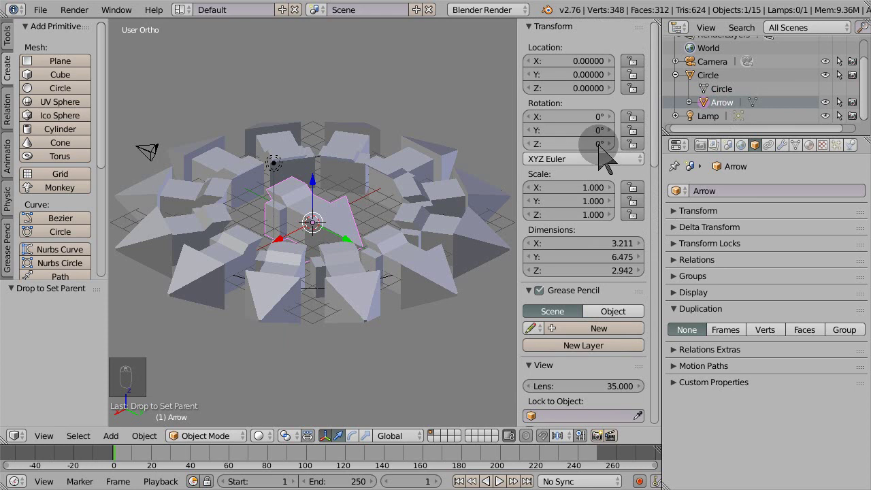
left_click_drag(703, 81, 703, 82)
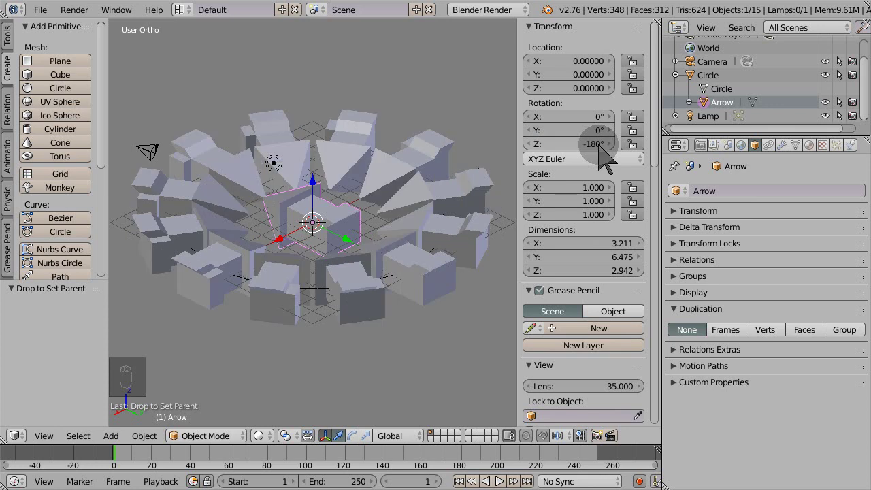
Hide the sidebar and start scaling the Arrow down toward about 0.76.
key("n")
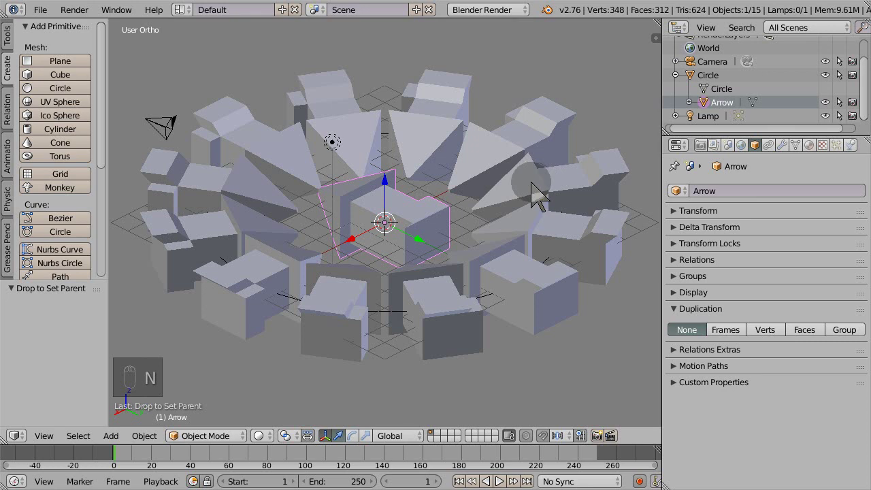
key("s")
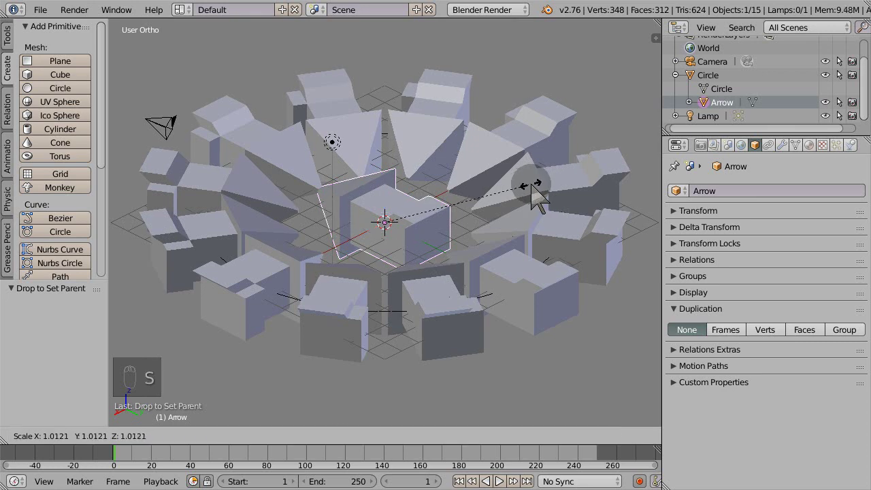